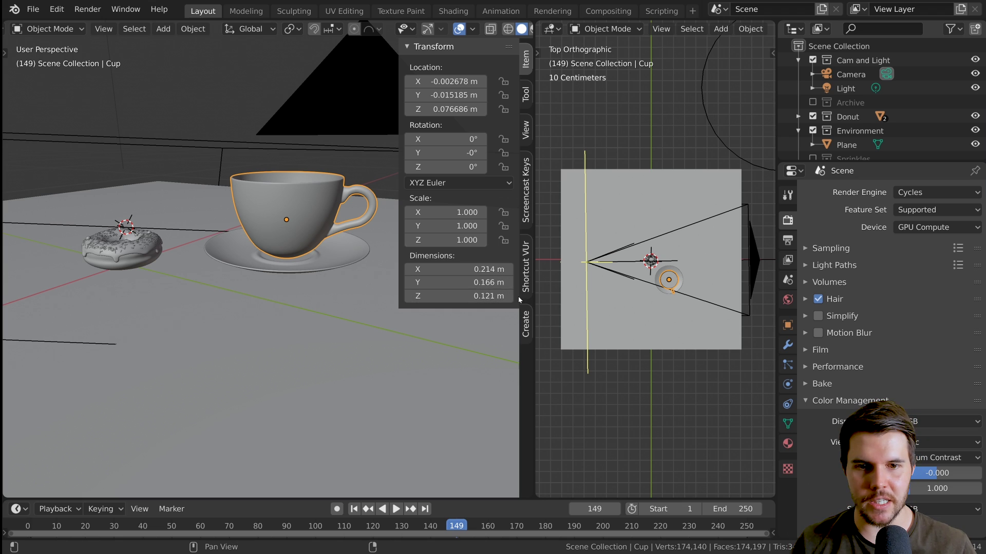
# Scale the coffee cup down so it sits smaller beside the donut.
pyautogui.scroll(3)
pyautogui.middleClick(315, 244)
pyautogui.middleClick(311, 250)
pyautogui.scroll(-3)
pyautogui.press('s')
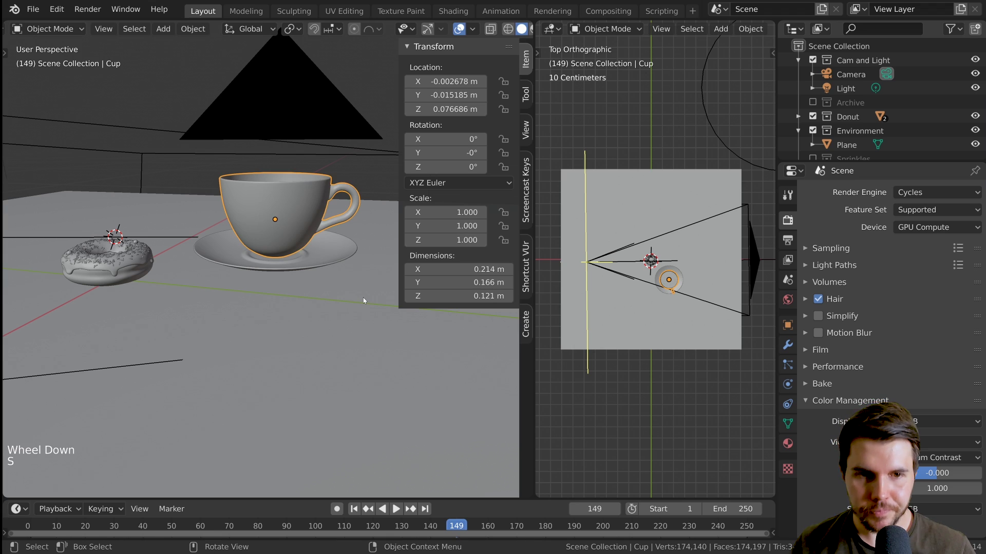
pyautogui.click(317, 256)
pyautogui.click(294, 242)
pyautogui.click(329, 253)
pyautogui.click(297, 225)
pyautogui.click(314, 256)
# Shrink the saucer under the cup to match, ending around 0.44 scale.
pyautogui.press('s')
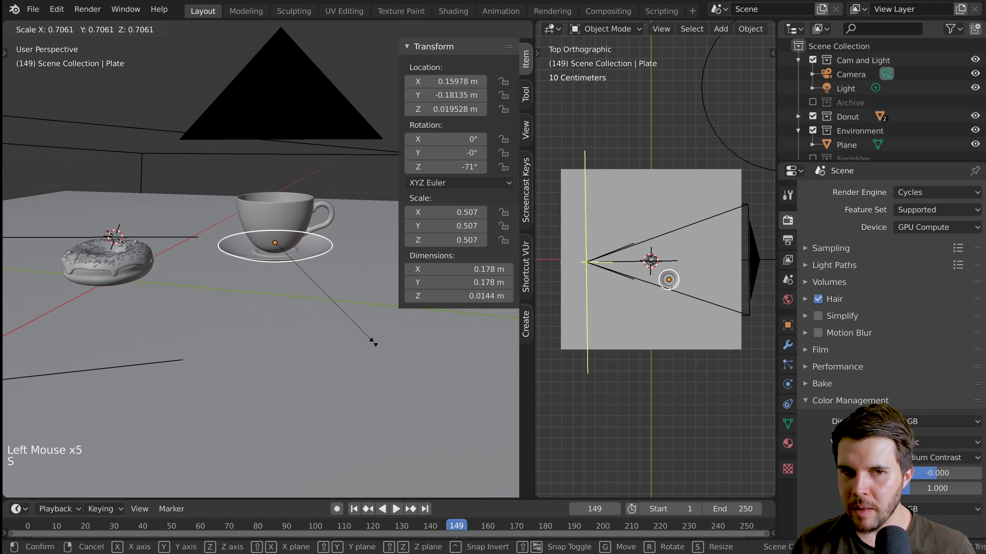
pyautogui.click(296, 215)
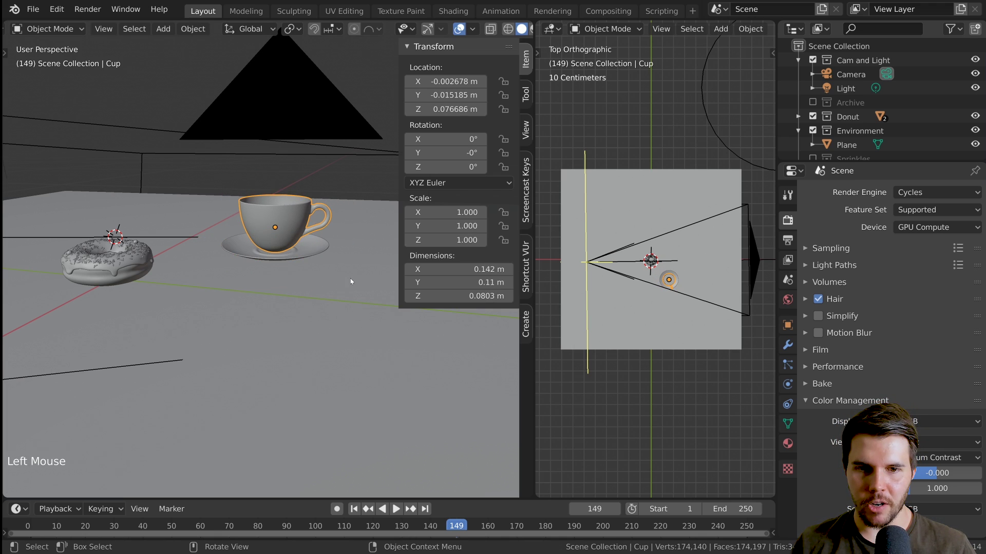
pyautogui.click(318, 252)
pyautogui.press('s')
pyautogui.click(291, 226)
pyautogui.click(302, 247)
pyautogui.scroll(-3)
pyautogui.scroll(3)
pyautogui.middleClick(220, 253)
# Move the cup and saucer along X to sit beside the donut on the table.
pyautogui.press('g')
pyautogui.press('g')
pyautogui.middleClick(250, 274)
pyautogui.middleClick(171, 259)
pyautogui.middleClick(208, 253)
pyautogui.middleClick(266, 234)
pyautogui.click(212, 254)
pyautogui.click(282, 240)
pyautogui.click(299, 244)
pyautogui.middleClick(298, 244)
pyautogui.middleClick(244, 246)
pyautogui.scroll(-3)
pyautogui.middleClick(207, 248)
pyautogui.scroll(3)
pyautogui.middleClick(237, 247)
# Nudge the cup-and-saucer position again and orbit to check its placement.
pyautogui.press('g')
pyautogui.middleClick(244, 256)
pyautogui.middleClick(323, 247)
pyautogui.scroll(-3)
pyautogui.scroll(3)
pyautogui.middleClick(246, 254)
pyautogui.middleClick(263, 243)
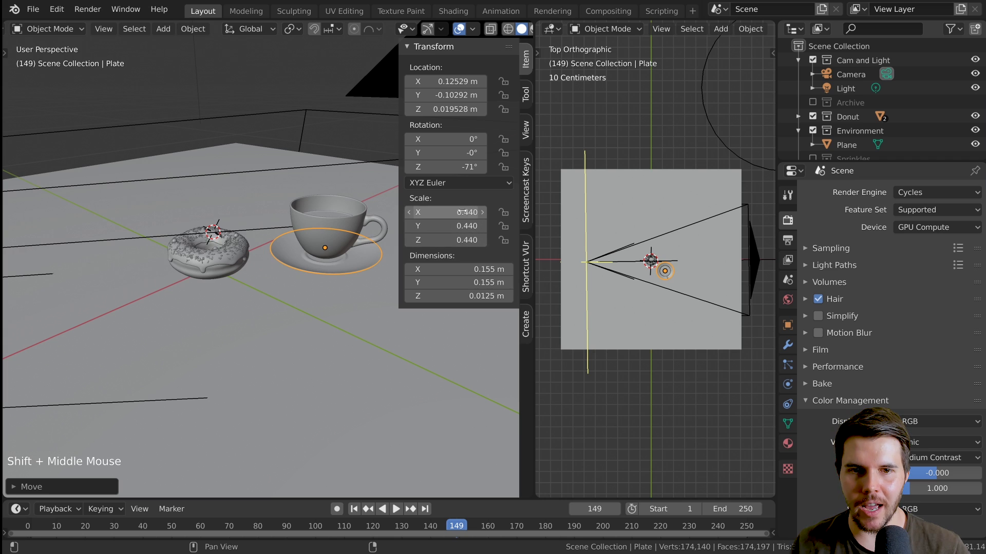
# Apply the scale on the cup and saucer so they read 1.000.
pyautogui.click(355, 236)
pyautogui.click(340, 218)
pyautogui.click(360, 264)
pyautogui.press('ctrl+a')
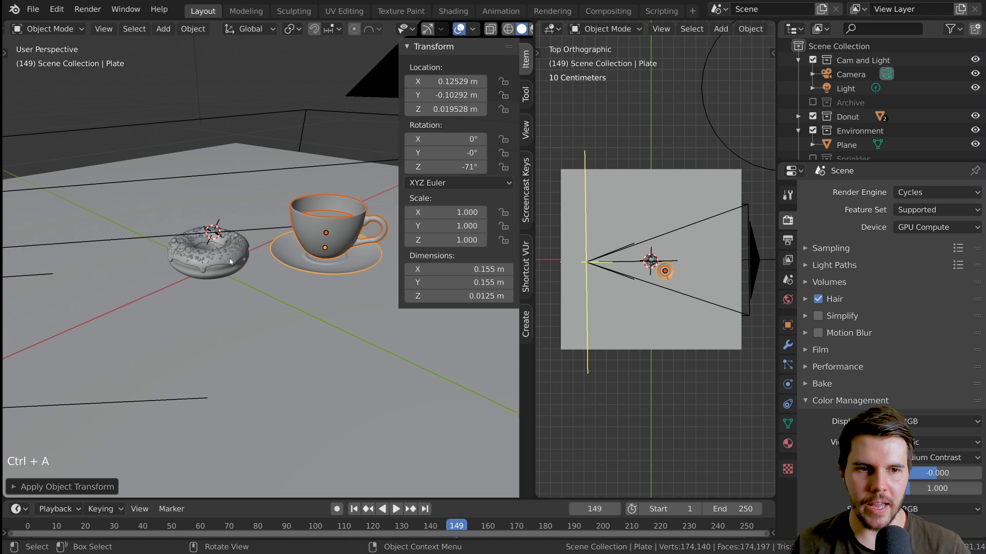
# Apply scale on the donut too and select its icing at frame 147.
pyautogui.click(235, 266)
pyautogui.click(231, 269)
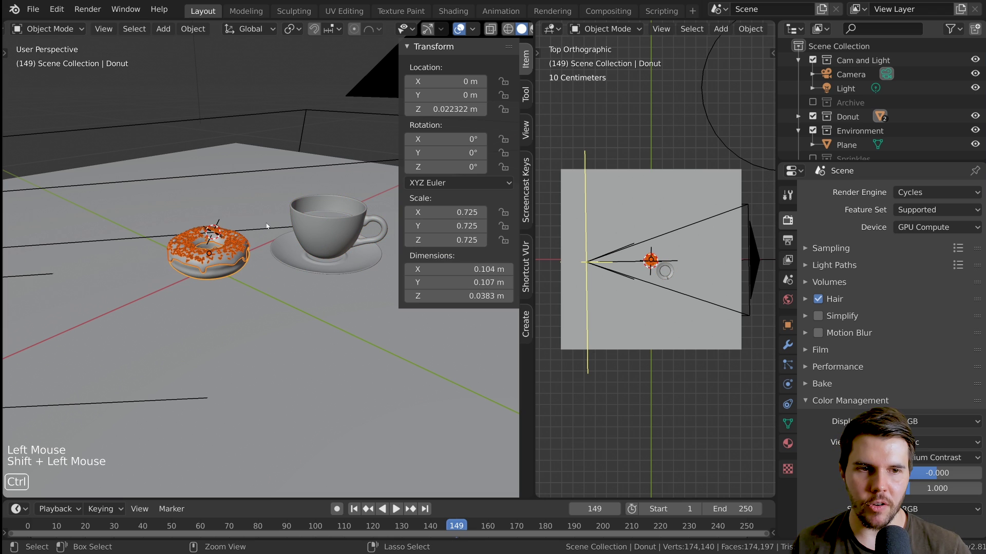
pyautogui.press('ctrl+a')
pyautogui.scroll(3)
pyautogui.middleClick(226, 273)
pyautogui.press('ctrl+a')
pyautogui.middleClick(263, 281)
pyautogui.click(313, 275)
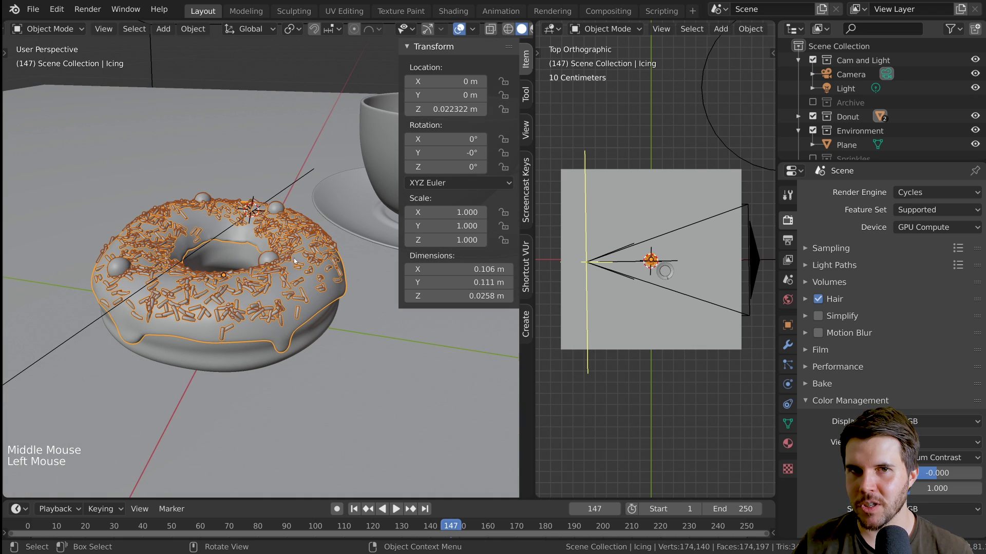
# Lower the icing sprinkles' particle render scale from 0.180 to 0.160.
pyautogui.click(787, 362)
pyautogui.click(853, 308)
pyautogui.scroll(-3)
pyautogui.scroll(3)
pyautogui.scroll(3)
pyautogui.press('alt+a')
pyautogui.middleClick(316, 319)
pyautogui.scroll(-3)
pyautogui.middleClick(337, 328)
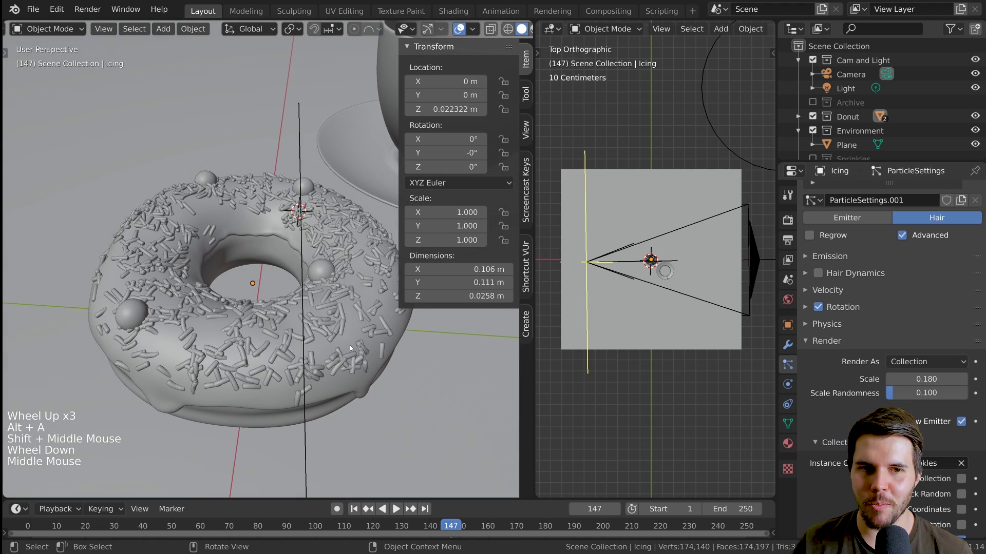
pyautogui.click(893, 380)
pyautogui.click(894, 380)
# Orbit to check the smaller sprinkles and select the table plane.
pyautogui.middleClick(303, 339)
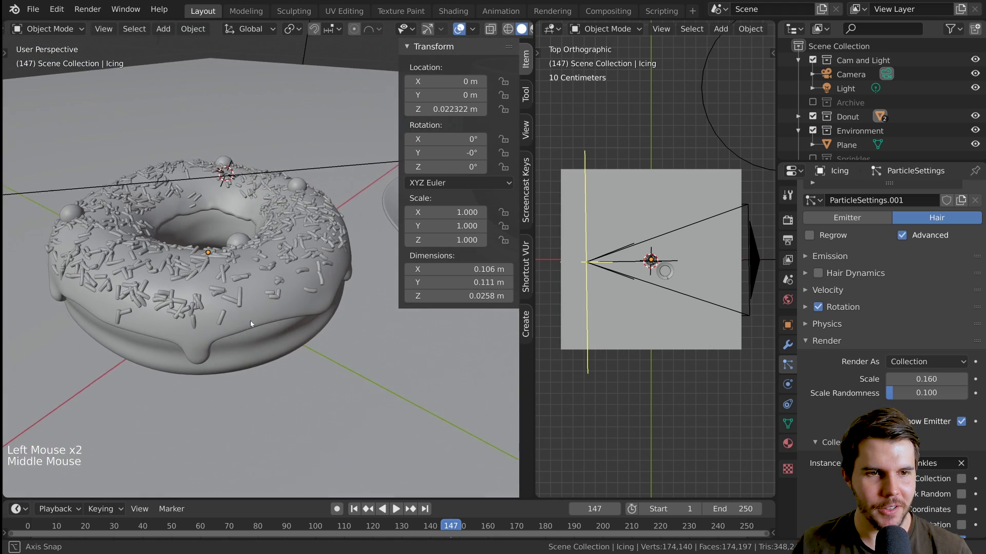
pyautogui.scroll(-3)
pyautogui.middleClick(292, 319)
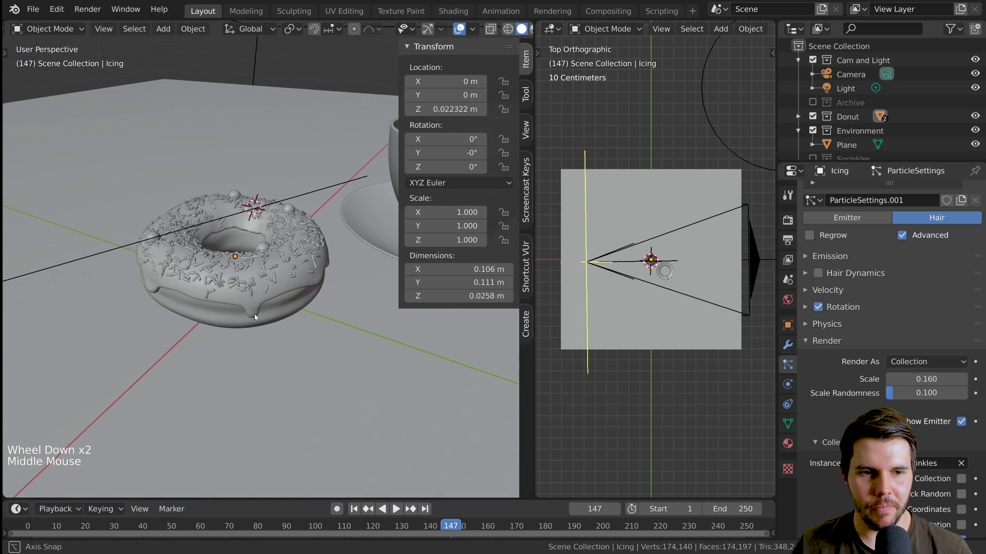
pyautogui.scroll(-3)
pyautogui.middleClick(274, 307)
pyautogui.scroll(-3)
pyautogui.middleClick(215, 296)
pyautogui.press('n')
pyautogui.scroll(3)
pyautogui.middleClick(318, 275)
pyautogui.scroll(-3)
pyautogui.click(379, 219)
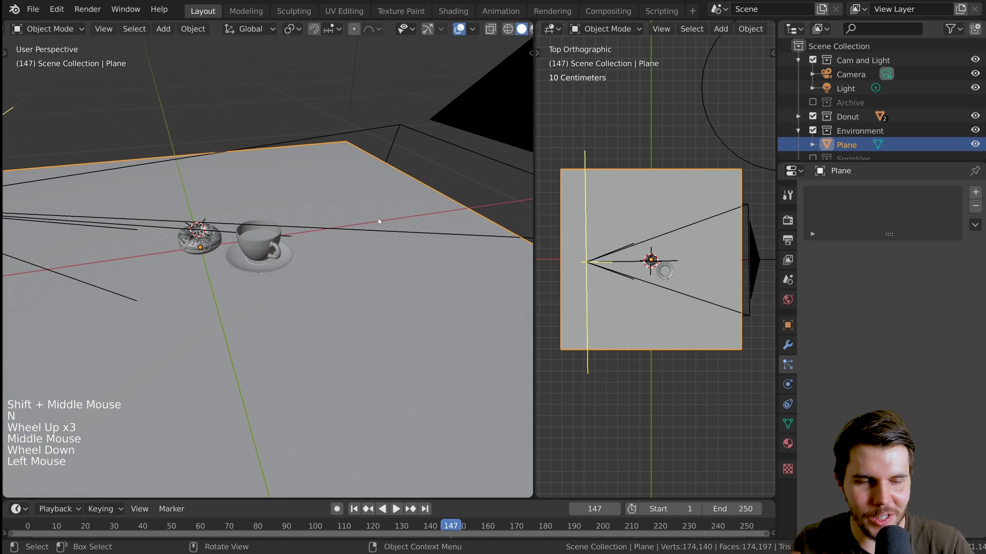
# Look at the scene through the camera to judge the table's coverage.
pyautogui.scroll(3)
pyautogui.middleClick(372, 220)
pyautogui.scroll(-3)
pyautogui.scroll(-3)
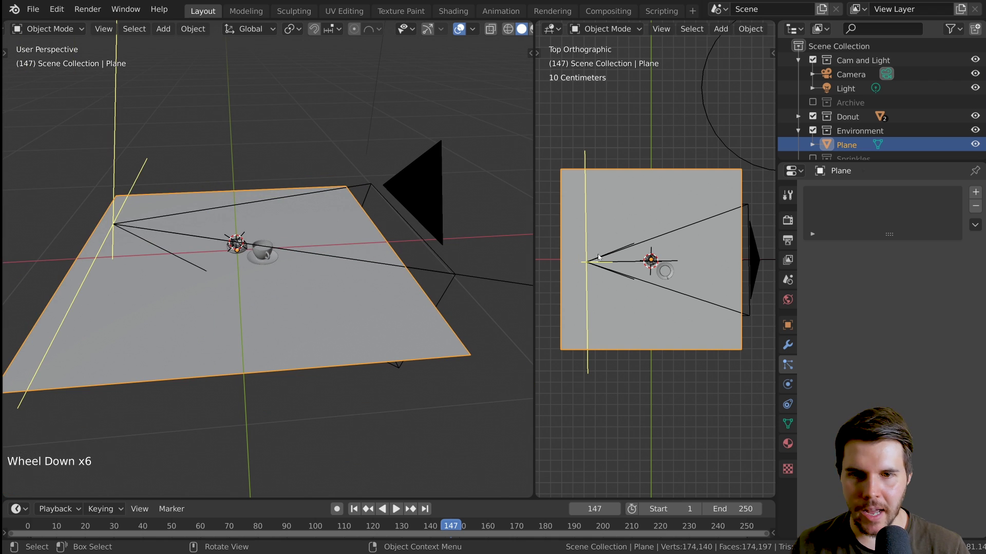
pyautogui.press('KP_0')
pyautogui.scroll(3)
pyautogui.scroll(3)
pyautogui.scroll(-3)
pyautogui.scroll(3)
pyautogui.scroll(-3)
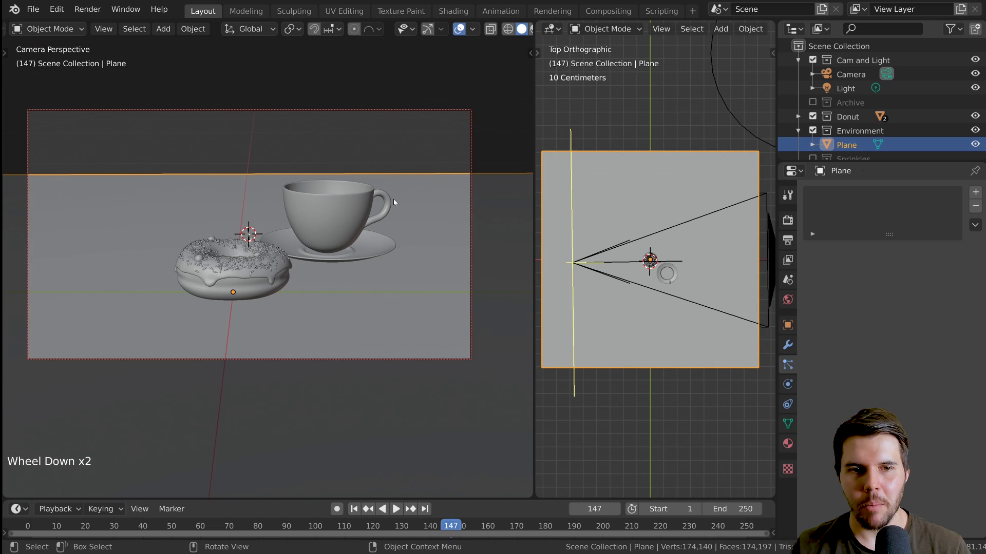
pyautogui.scroll(3)
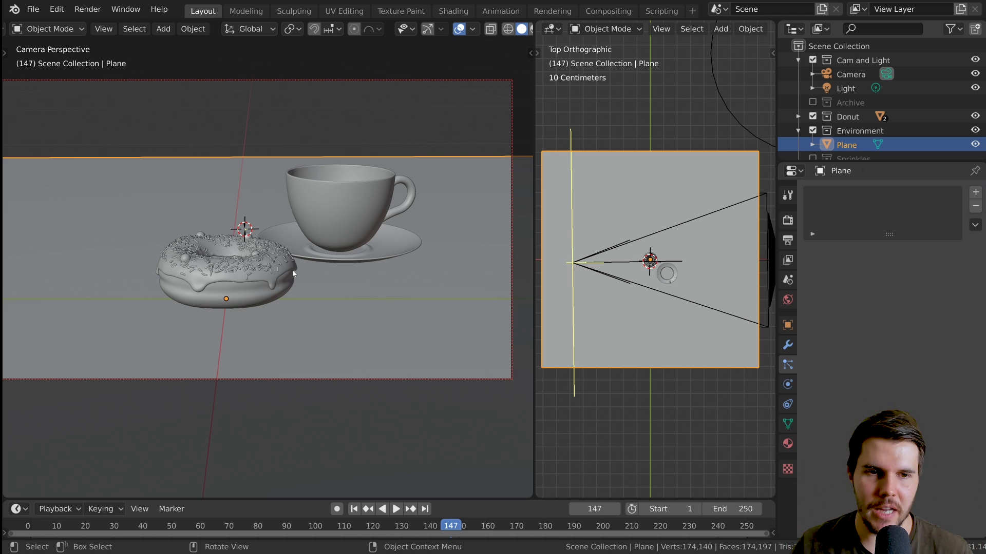
# Slide the table plane about -0.5 m along X so it spreads behind the cup.
pyautogui.press('g')
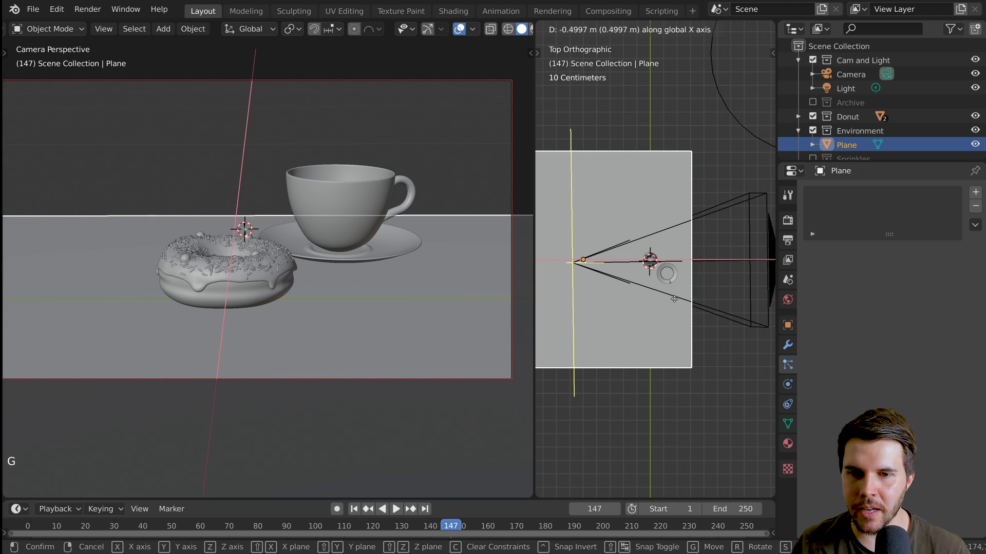
pyautogui.press('alt+a')
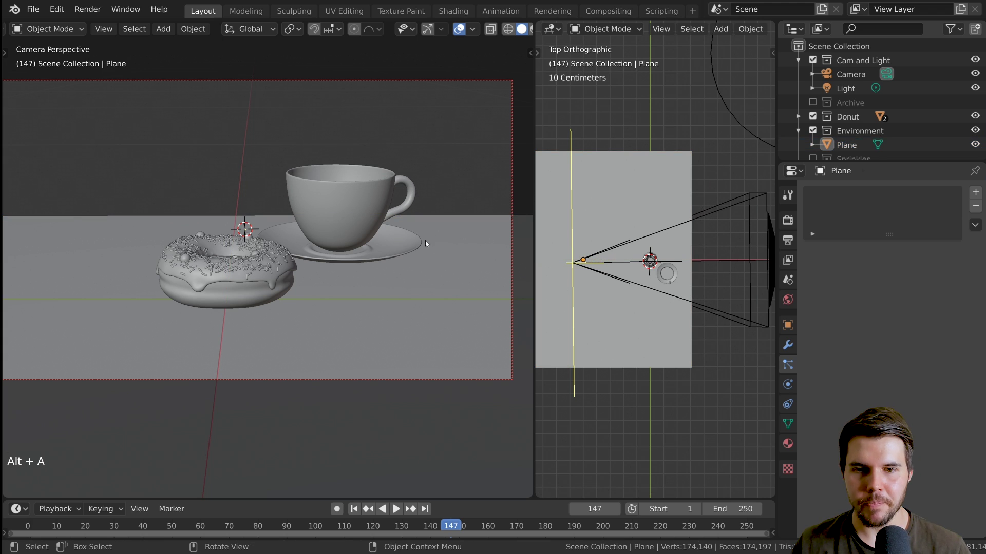
# Move and rotate the camera closer and lower toward the donut and cup.
pyautogui.click(708, 216)
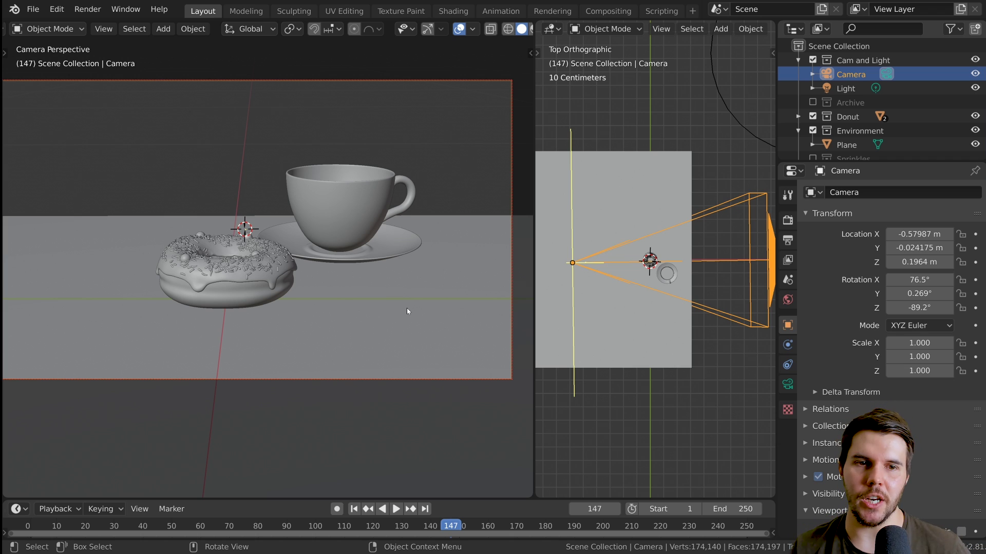
pyautogui.press('g')
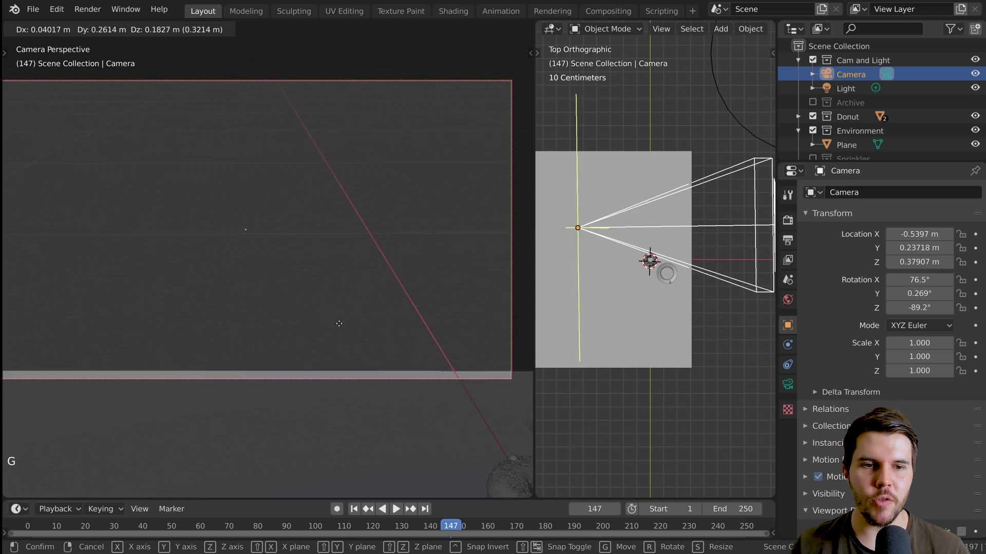
pyautogui.press('r')
pyautogui.press('g')
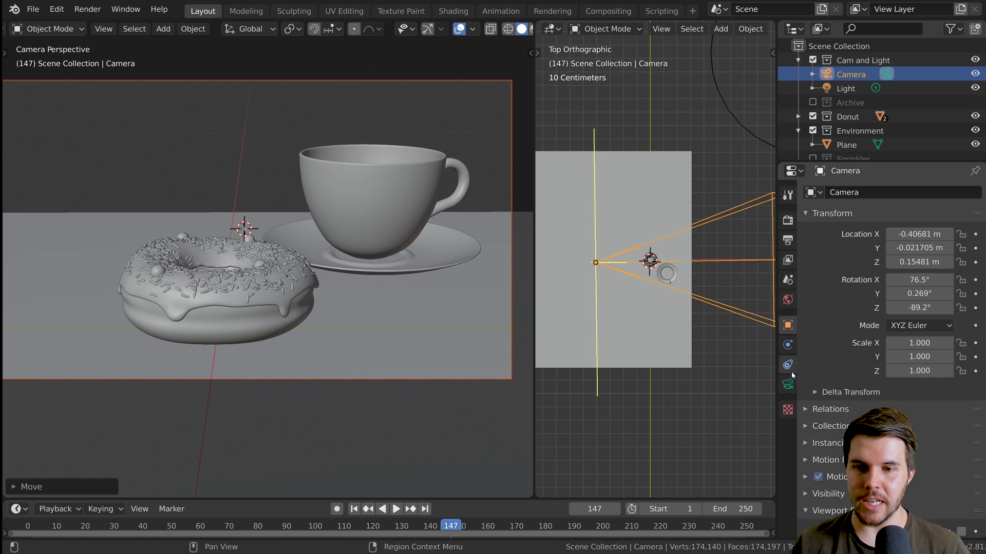
# Return to the render settings and review the framing through the camera.
pyautogui.click(791, 384)
pyautogui.click(794, 223)
pyautogui.click(774, 248)
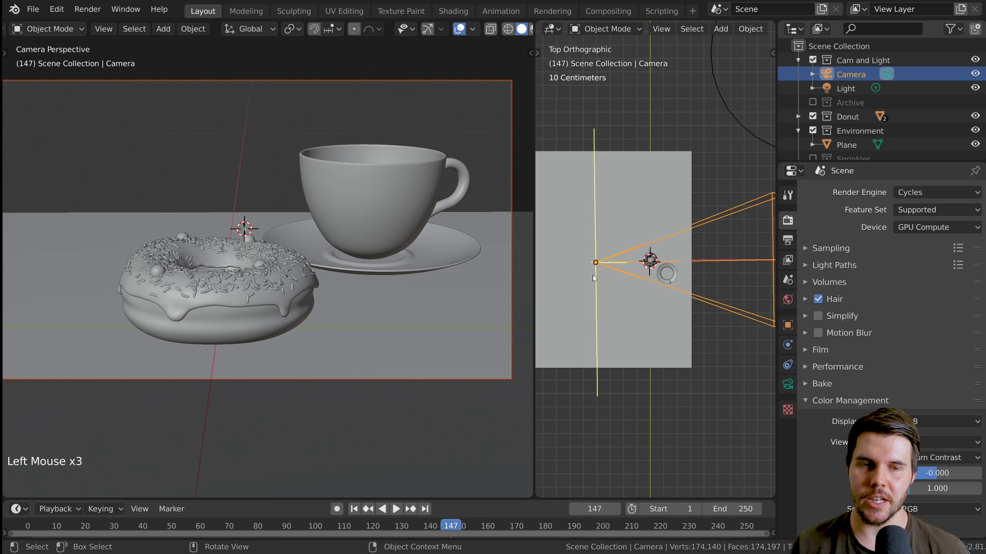
pyautogui.scroll(-3)
pyautogui.middleClick(329, 284)
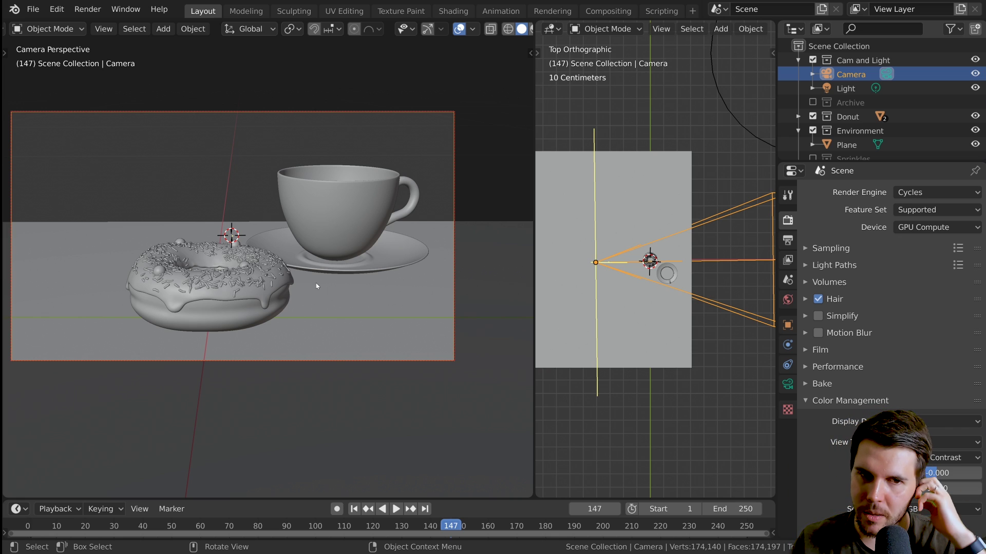
pyautogui.scroll(-3)
pyautogui.scroll(3)
# Show the 1920 × 1080 output dimensions and nudge the camera slightly along X.
pyautogui.middleClick(142, 184)
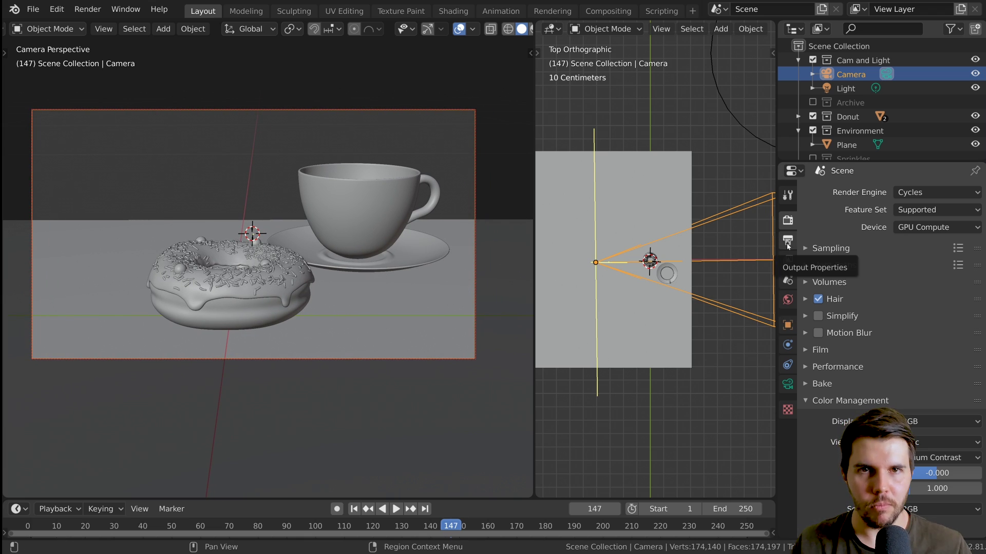
pyautogui.click(787, 245)
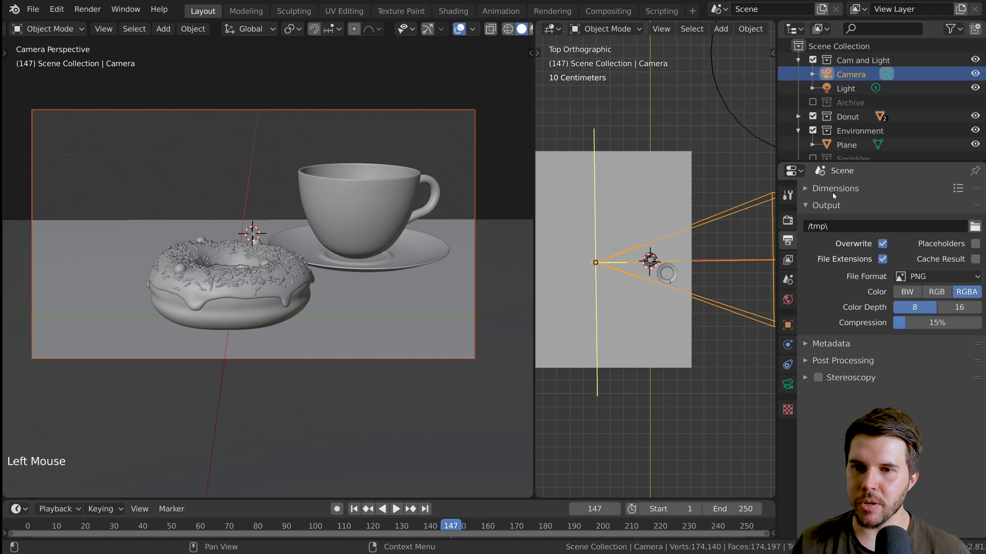
pyautogui.click(834, 193)
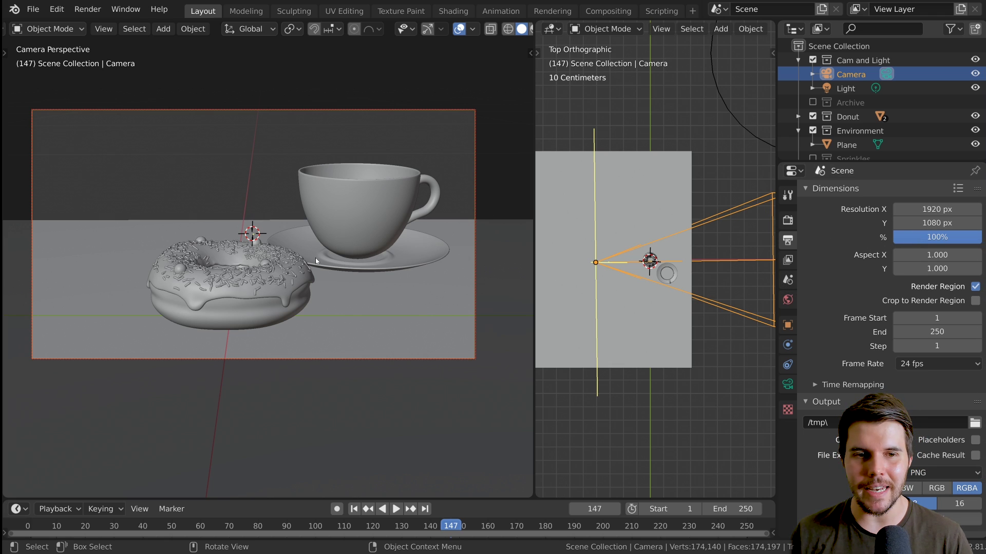
pyautogui.press('g')
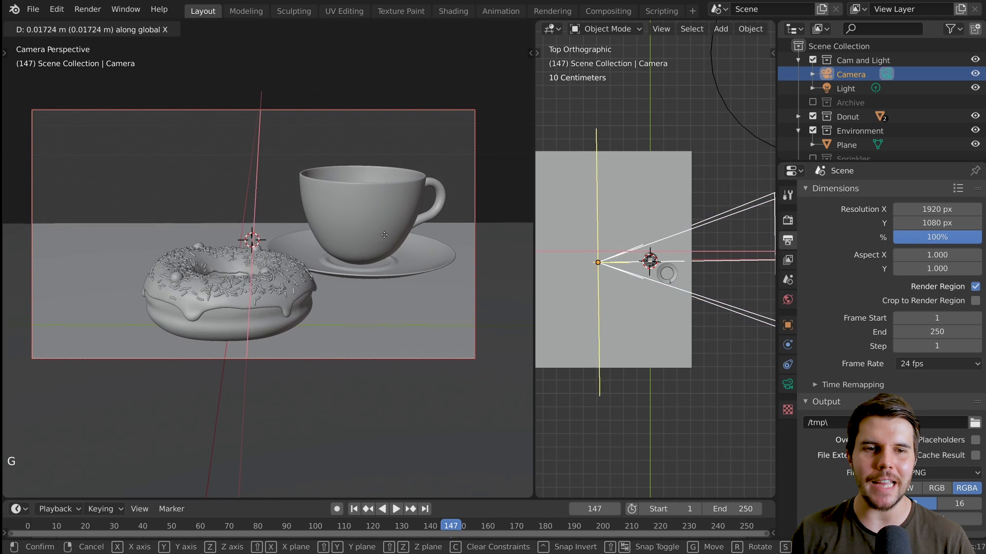
pyautogui.press('g')
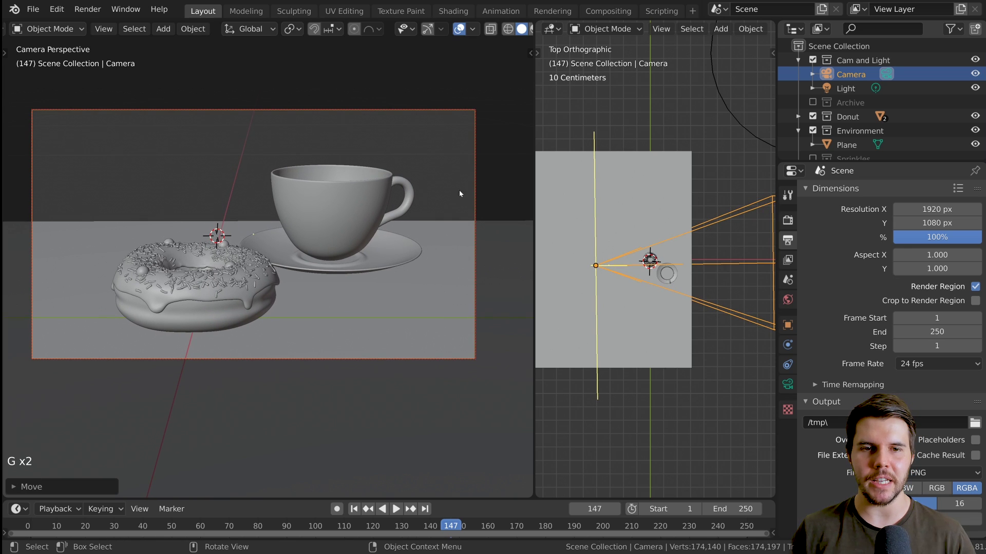
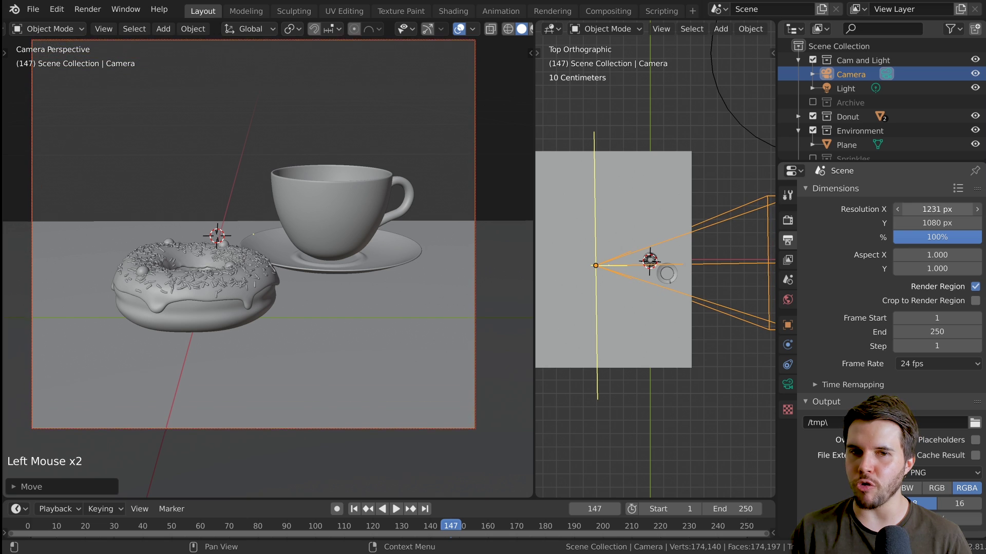
# With output at 1080 × 1080, collapse the output panels and show the Cycles GPU Compute settings.
pyautogui.scroll(-3)
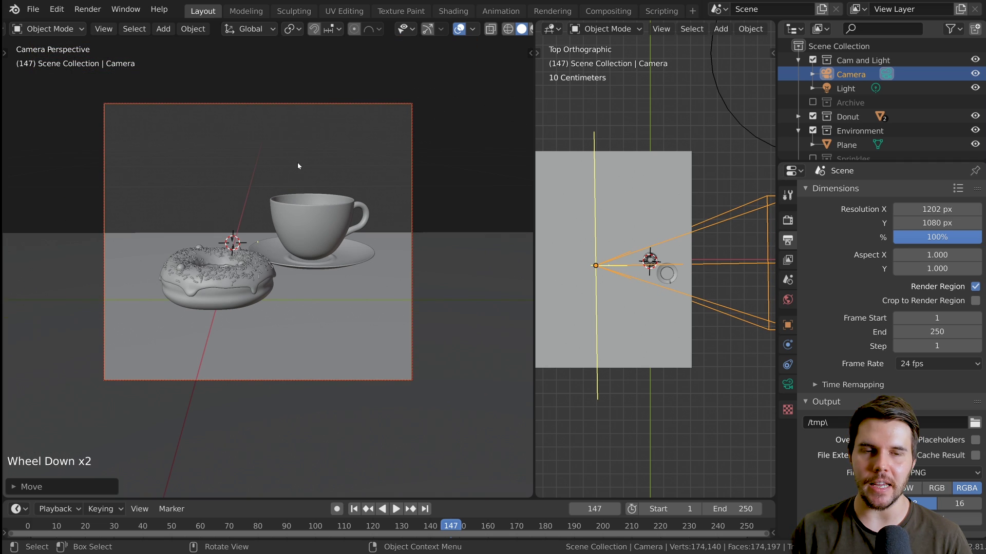
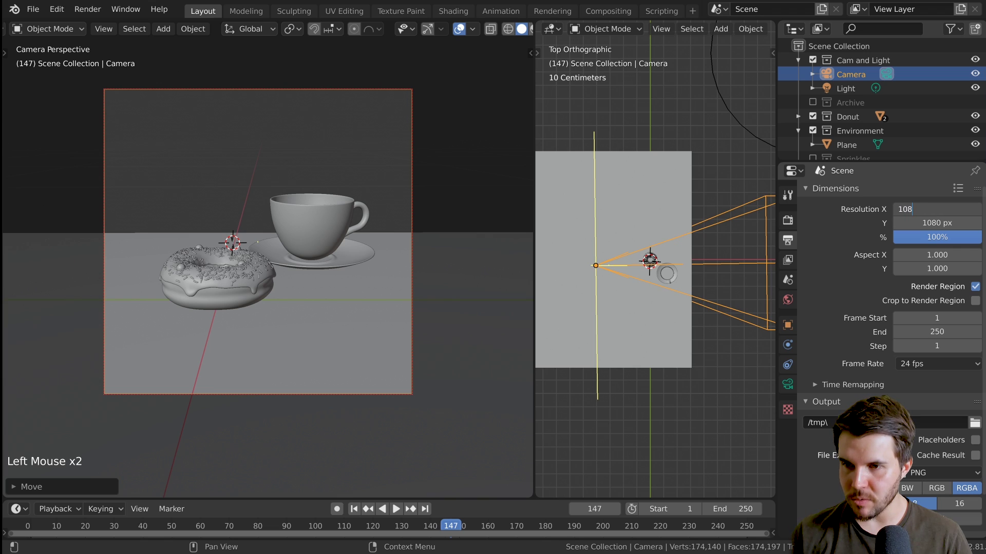
pyautogui.scroll(3)
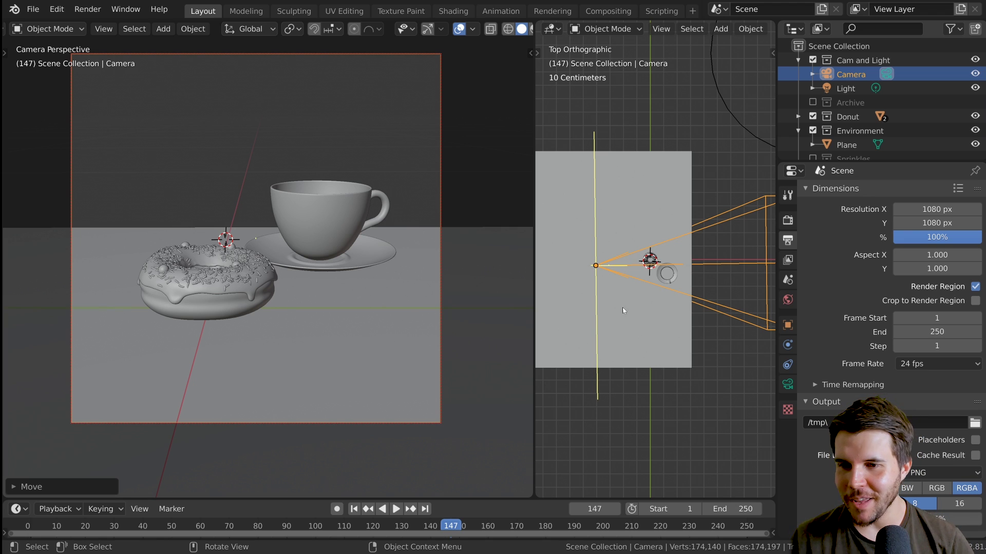
pyautogui.click(851, 195)
pyautogui.click(839, 209)
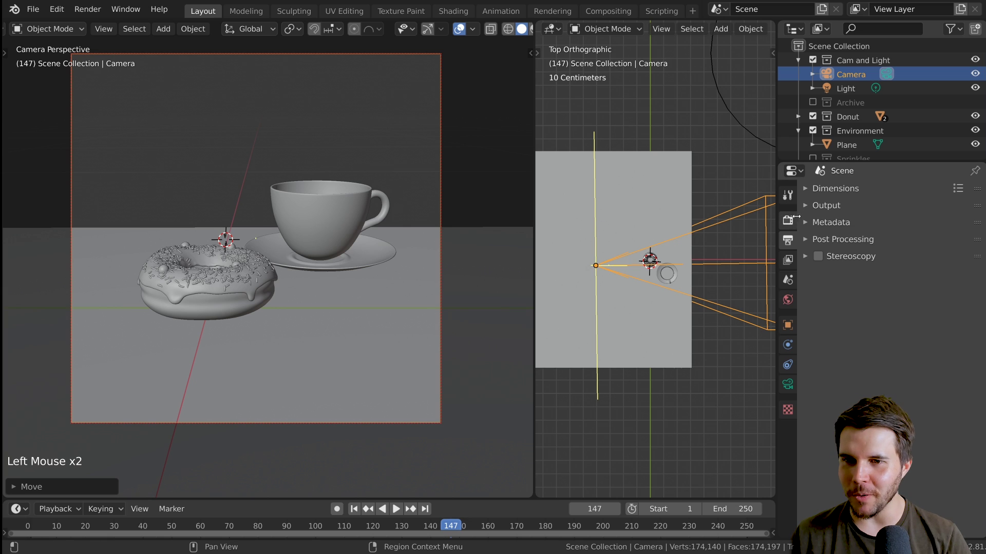
pyautogui.click(791, 224)
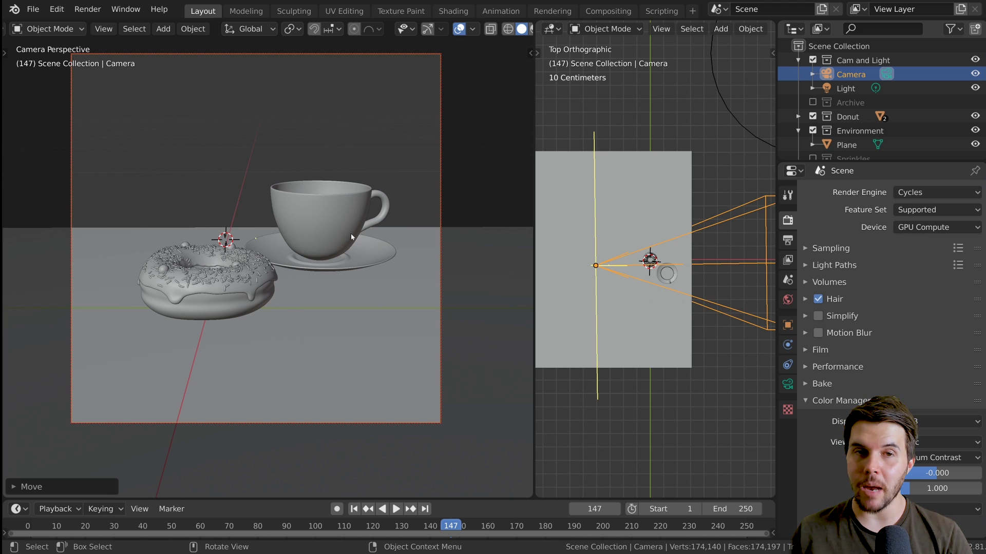
# Move the camera closer so the donut looms larger in the square frame.
pyautogui.press('g')
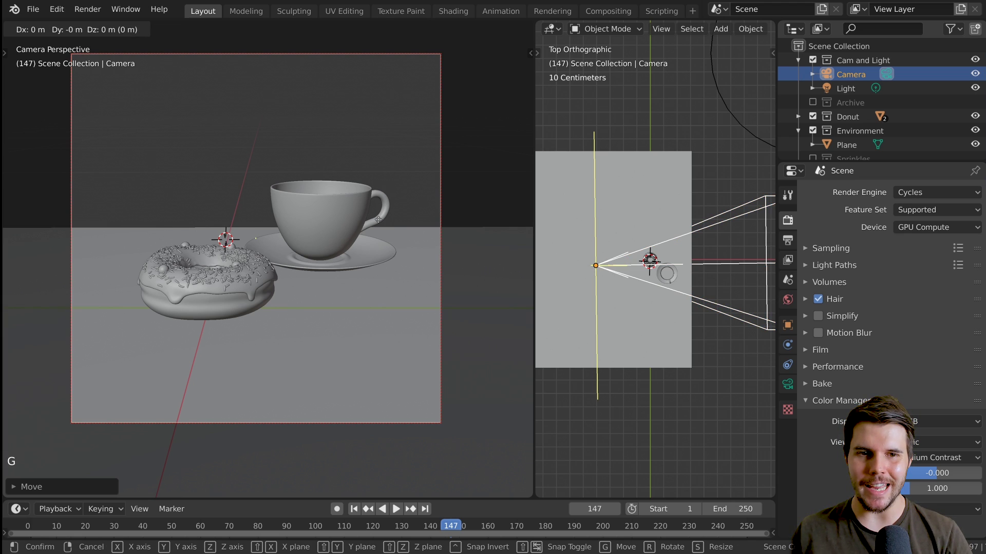
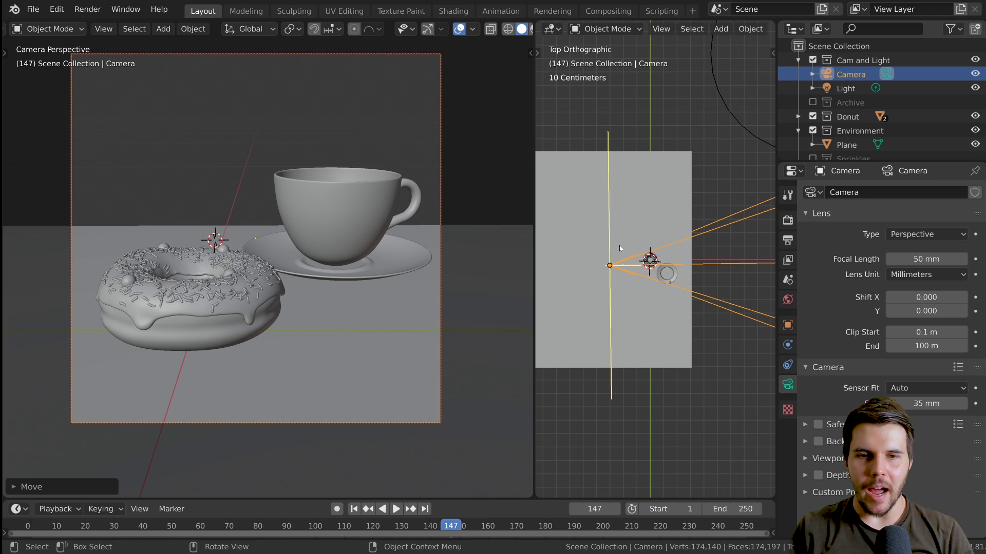
# Inspect the cup and donut by selecting them in the viewport.
pyautogui.click(259, 277)
pyautogui.click(347, 240)
pyautogui.click(237, 329)
pyautogui.click(230, 306)
pyautogui.click(353, 286)
pyautogui.click(356, 245)
pyautogui.click(361, 259)
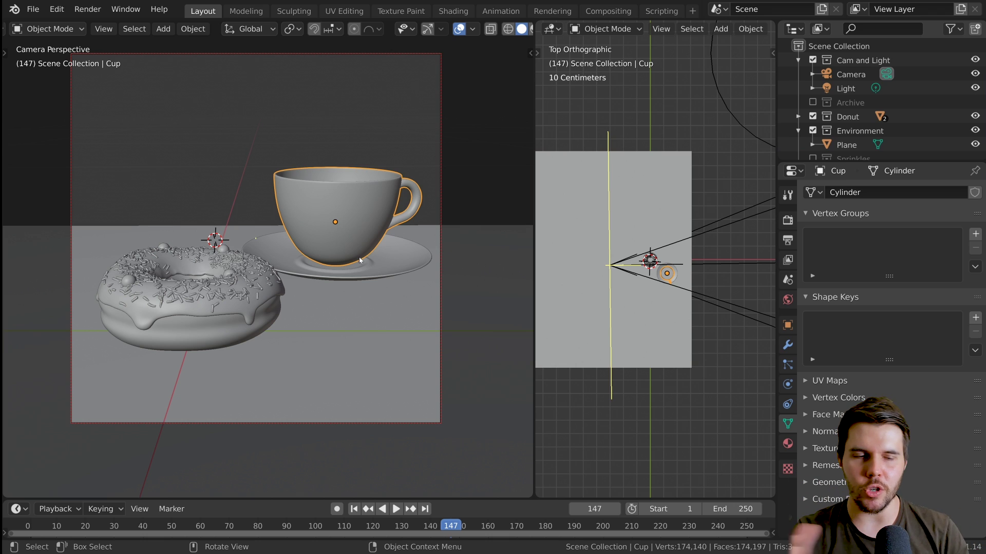
# Reselect the camera to set its lens focal length to 35 mm.
pyautogui.click(244, 329)
pyautogui.click(339, 261)
pyautogui.click(342, 274)
pyautogui.click(442, 171)
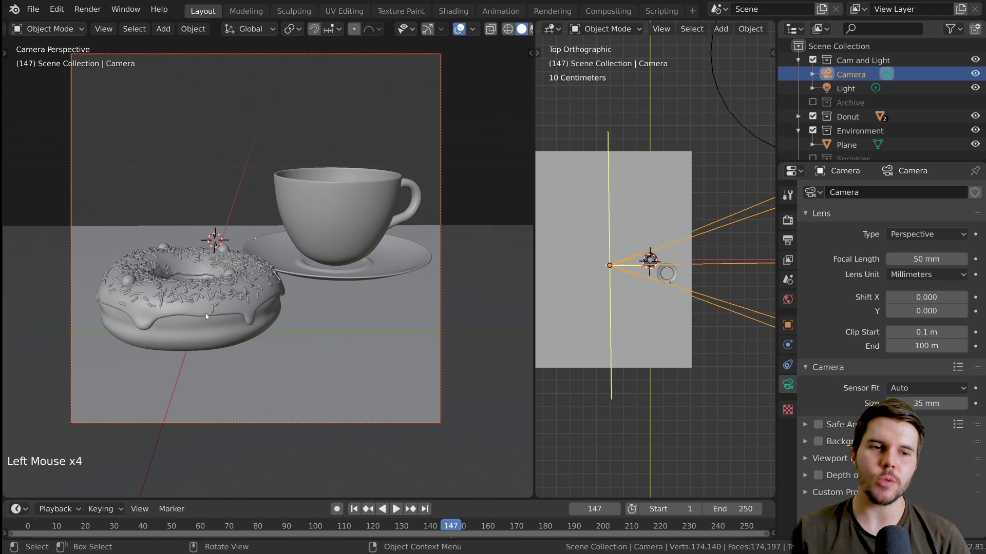
pyautogui.click(211, 318)
pyautogui.click(223, 324)
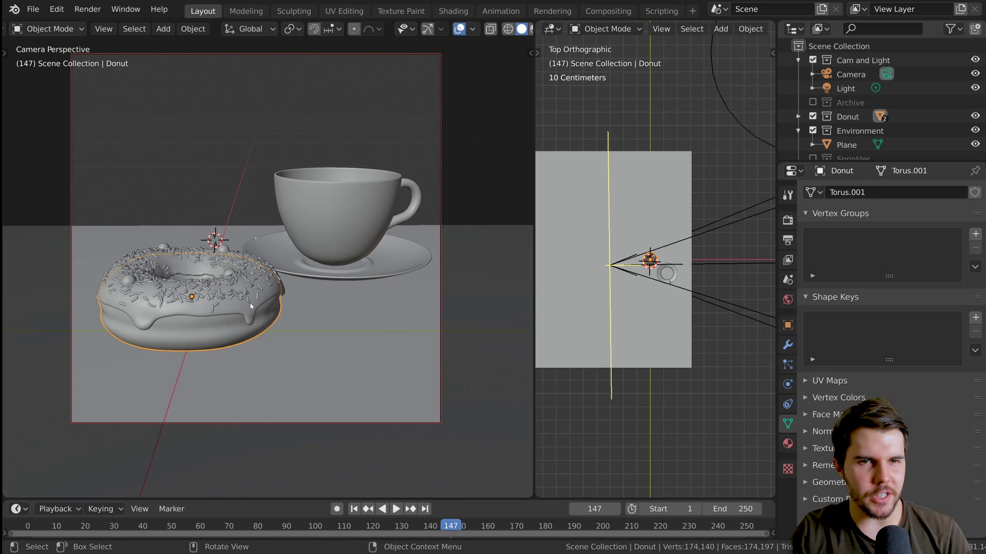
pyautogui.click(437, 141)
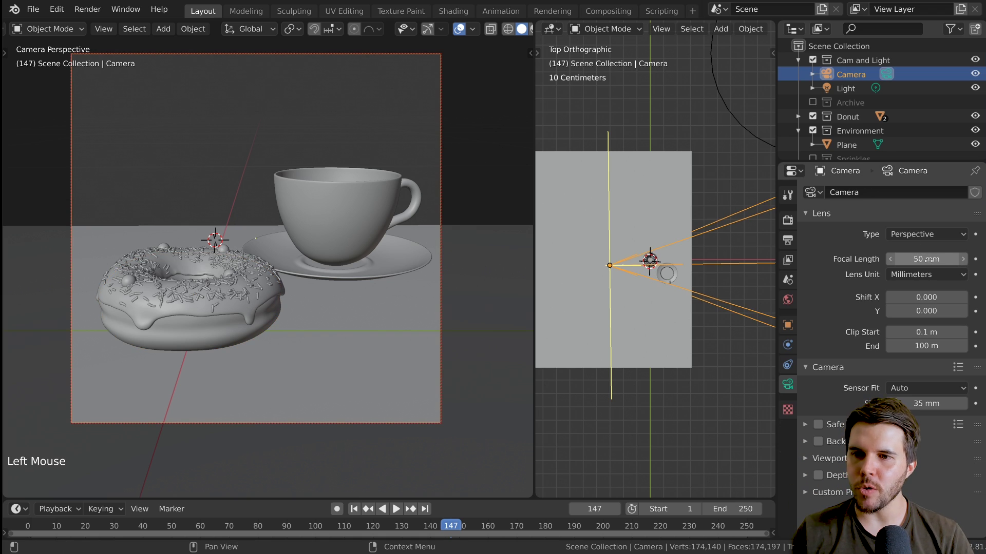
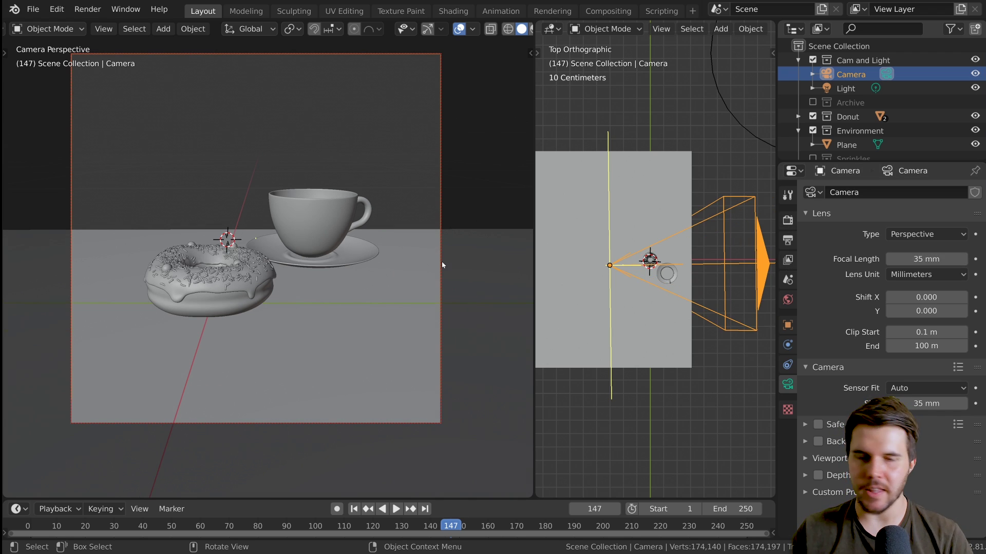
# Reposition and tilt the camera, then set its rotation to 65.5°, 0°, -90° in the sidebar.
pyautogui.press('g')
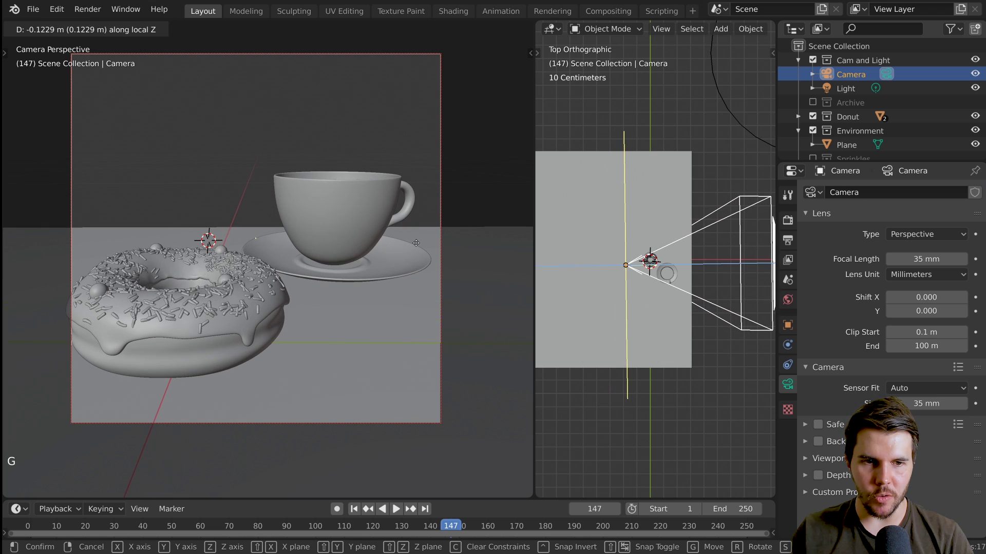
pyautogui.press('g')
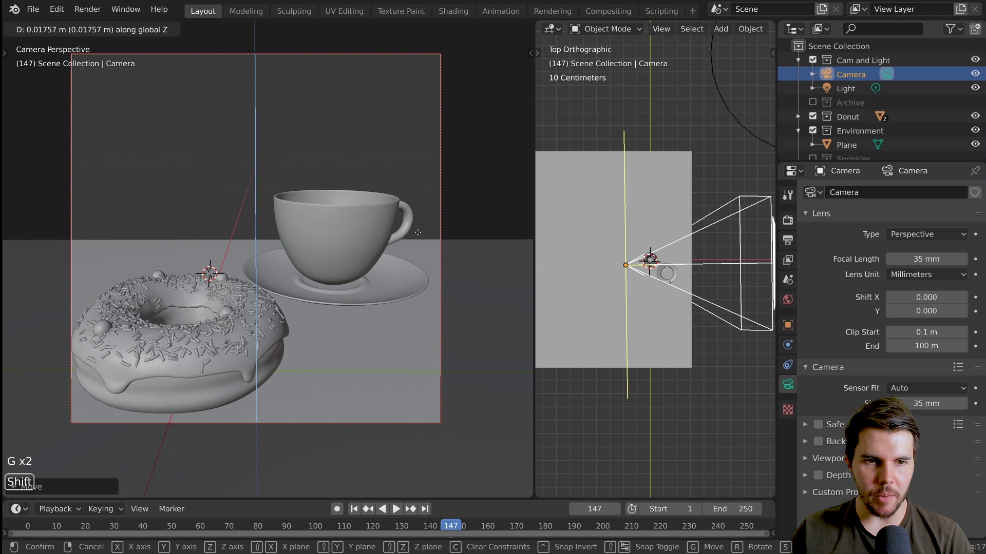
pyautogui.press('r')
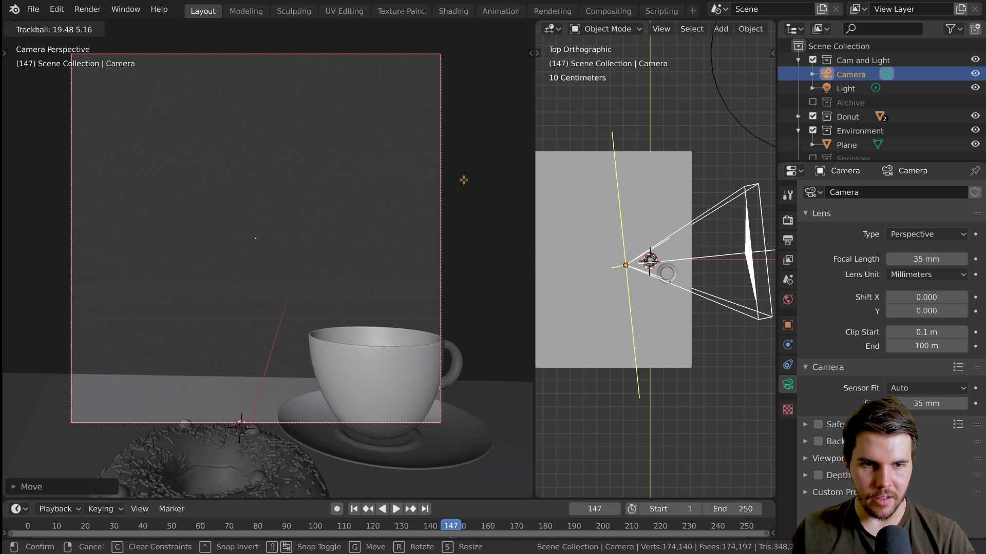
pyautogui.press('r')
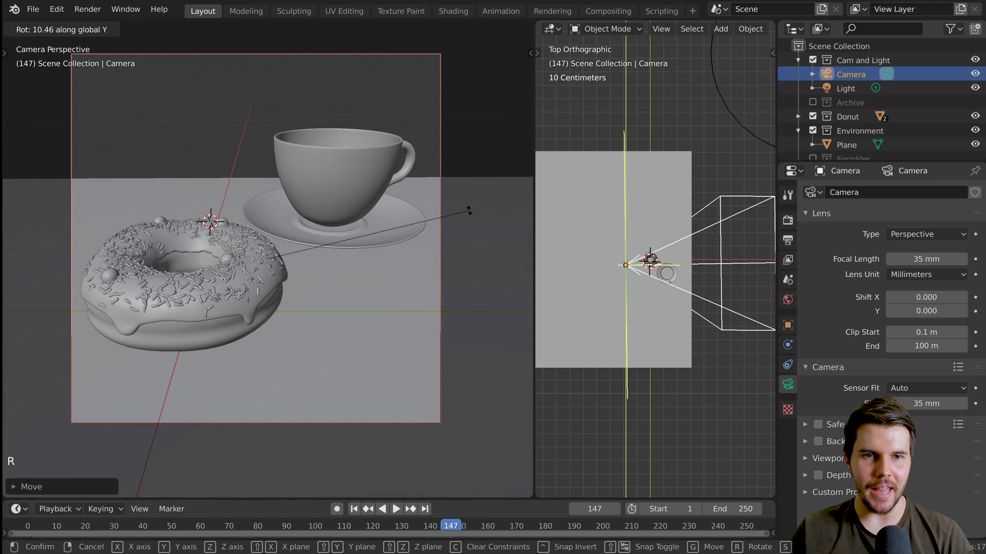
pyautogui.press('n')
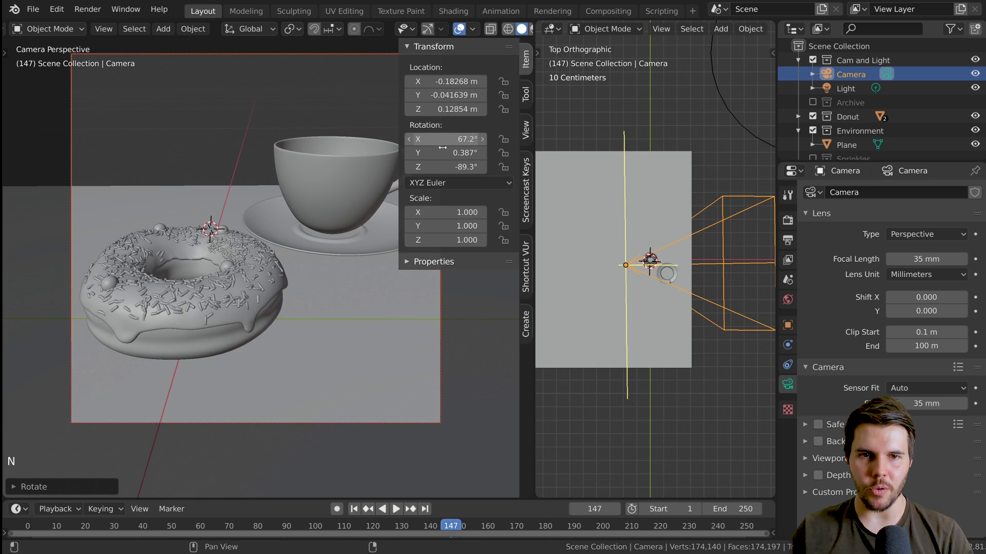
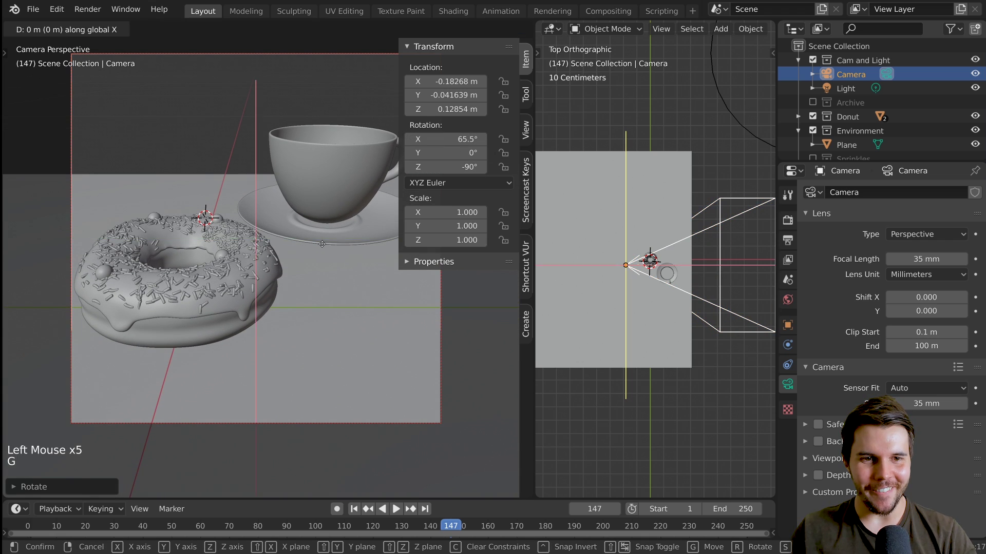
# Enable Lock Camera to View and navigate to pull the shot back, donut lower-left and cup upper-right.
pyautogui.press('g')
pyautogui.click(524, 131)
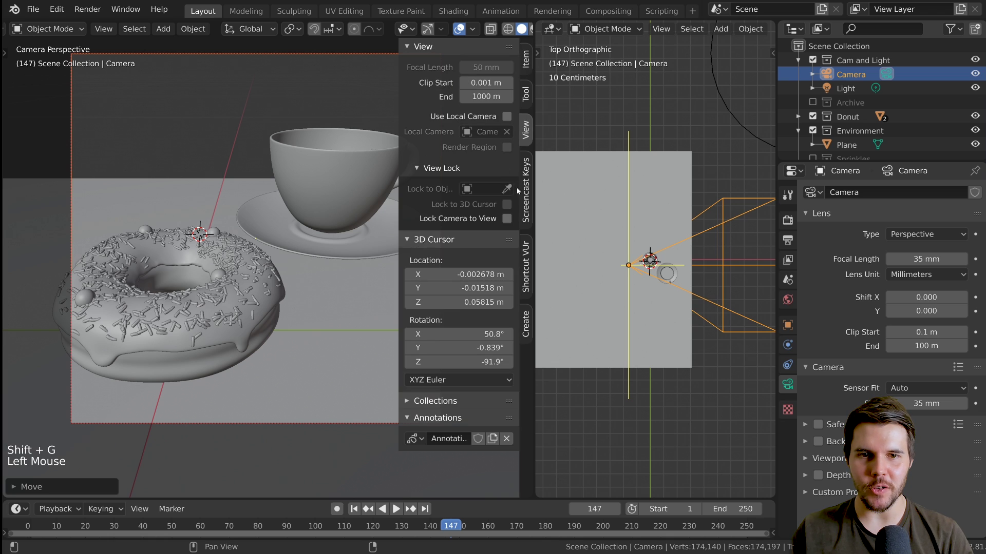
pyautogui.click(507, 221)
pyautogui.middleClick(277, 245)
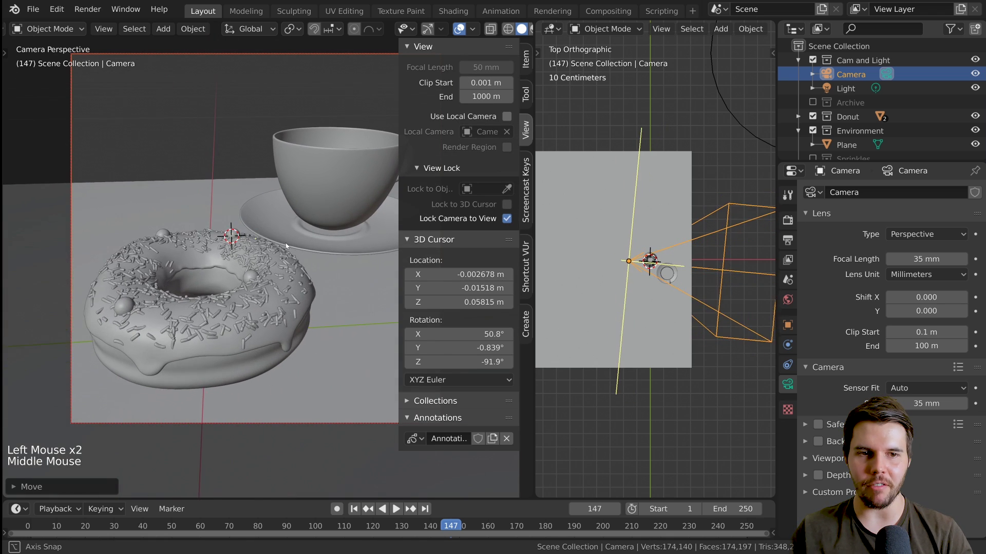
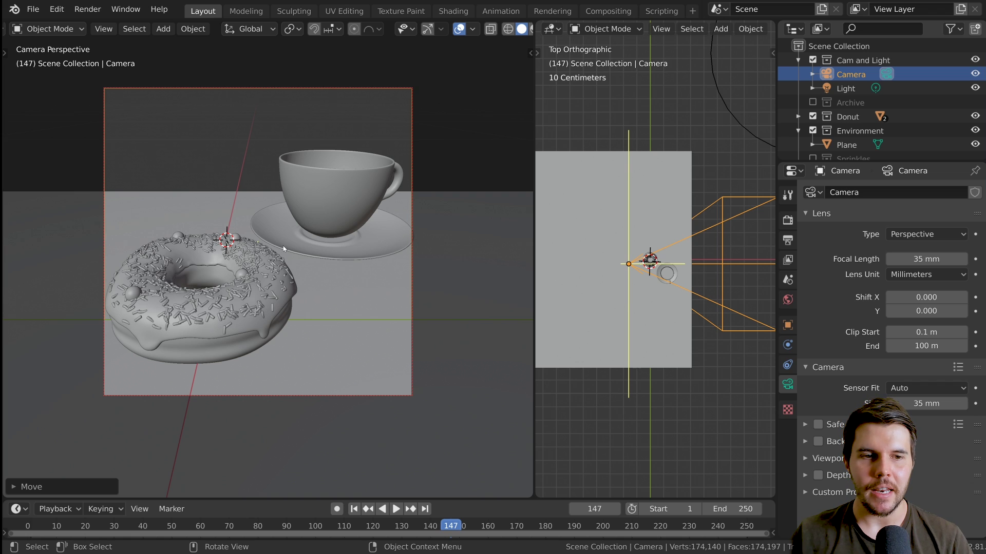
# Rotate the camera slightly around Z and adjust the saucer under the cup.
pyautogui.press('r')
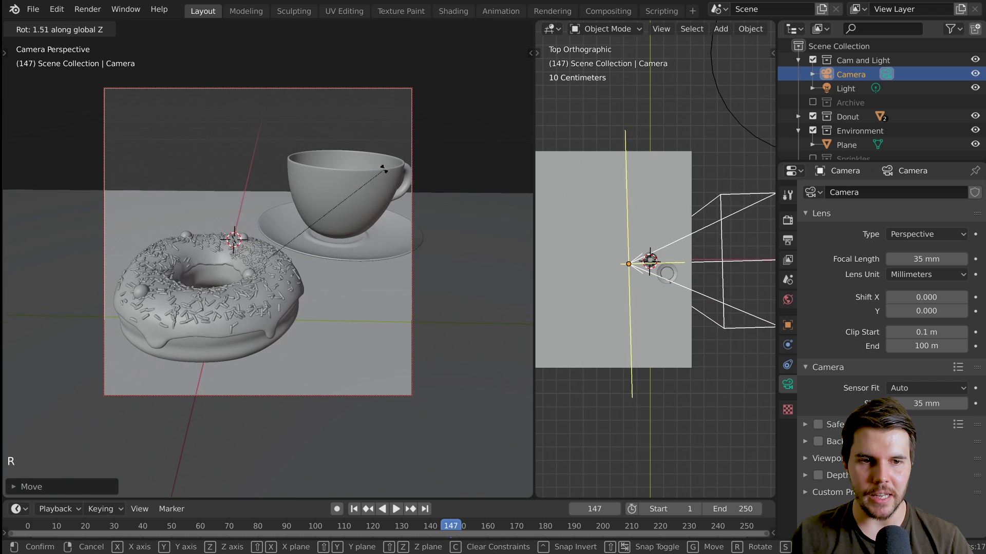
pyautogui.press('g')
pyautogui.click(366, 226)
pyautogui.press('g')
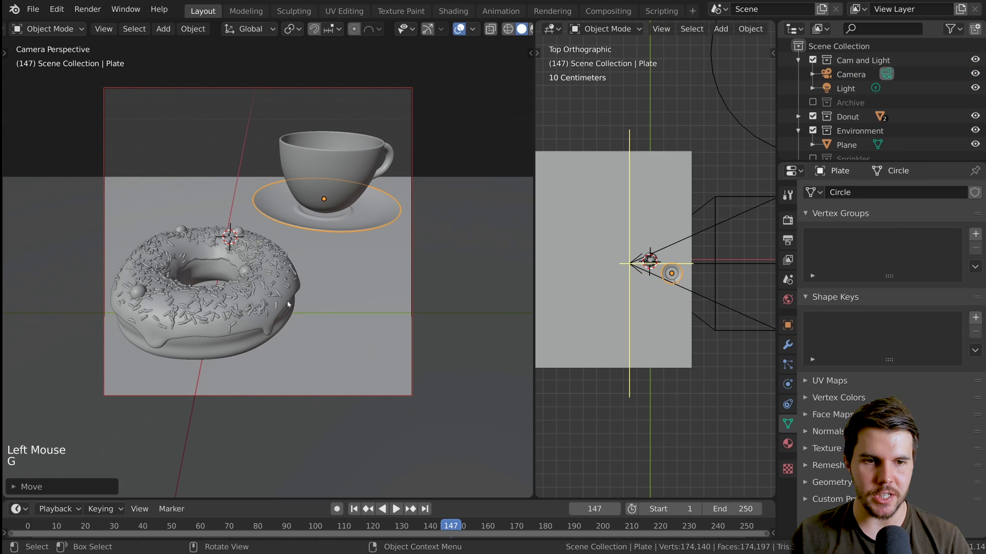
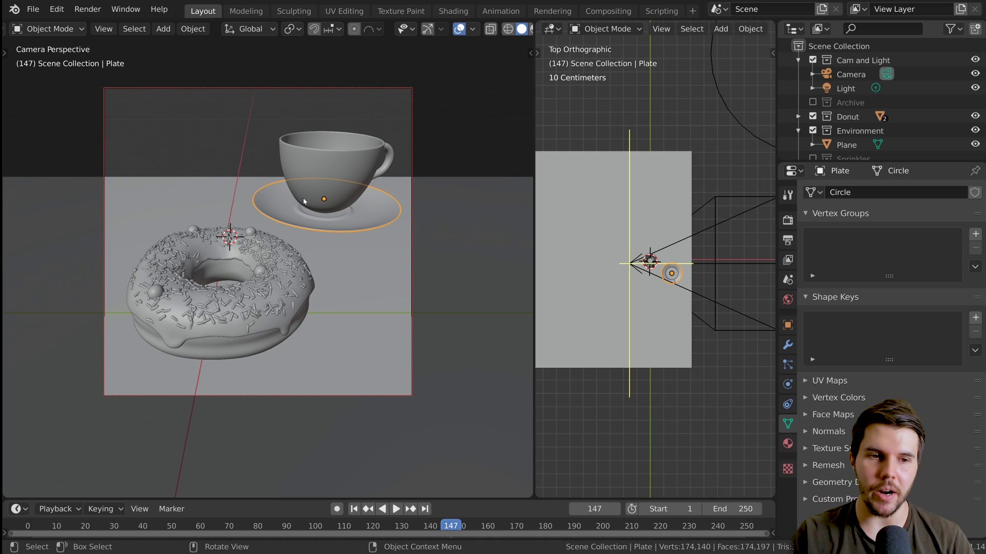
# Nudge the donut along X toward the middle of the frame and switch shading to Rendered preview.
pyautogui.click(277, 340)
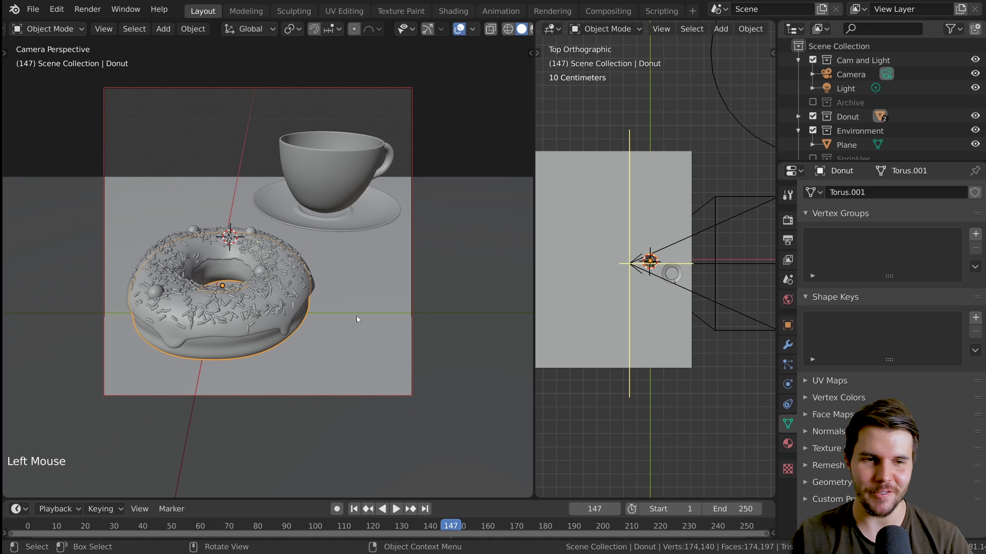
pyautogui.press('alt+a')
pyautogui.click(257, 353)
pyautogui.press('g')
pyautogui.press('g')
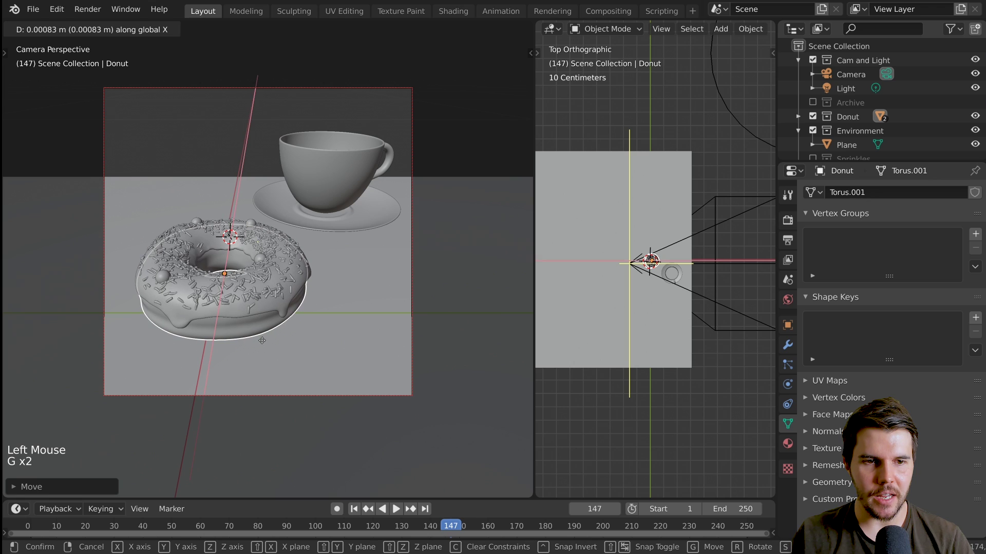
pyautogui.press('alt+a')
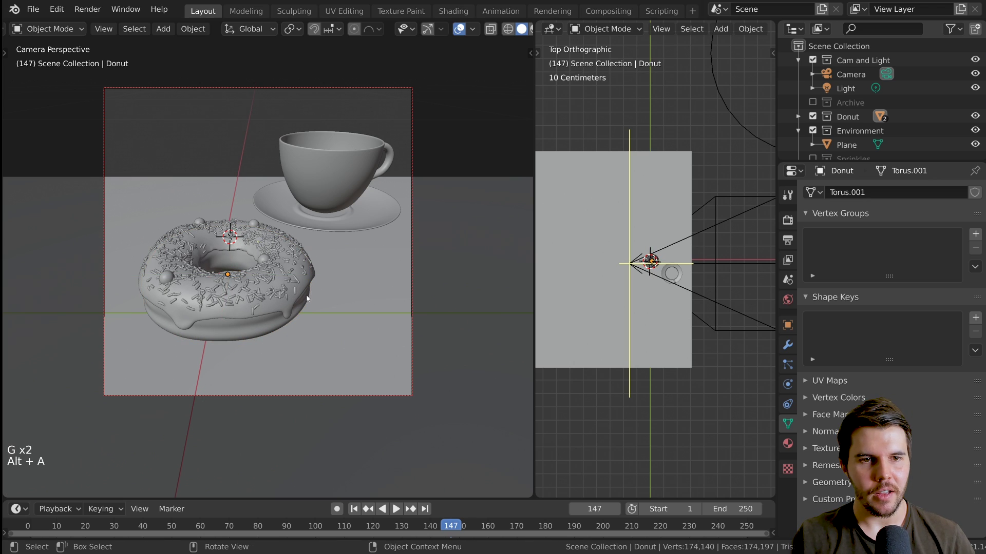
pyautogui.press('z')
pyautogui.click(496, 186)
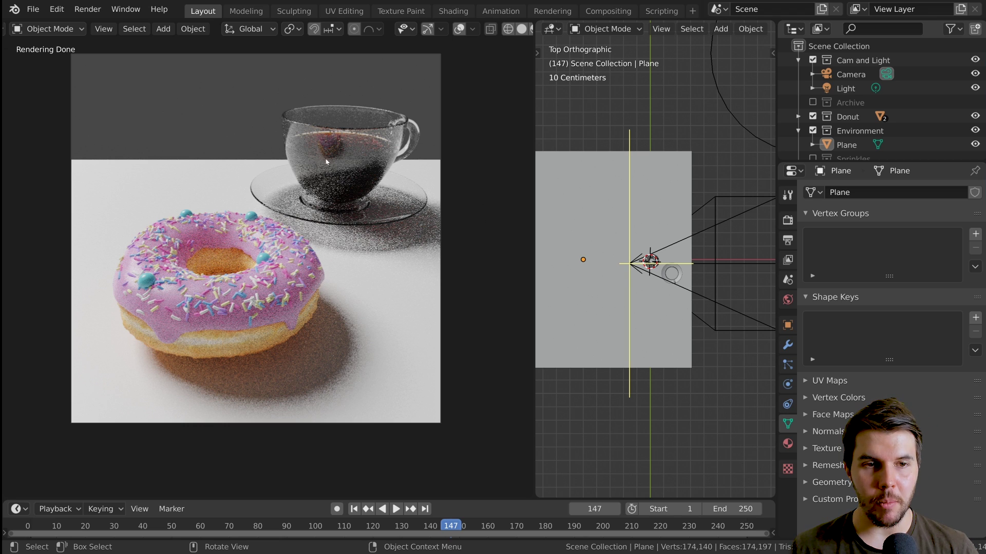
pyautogui.click(209, 197)
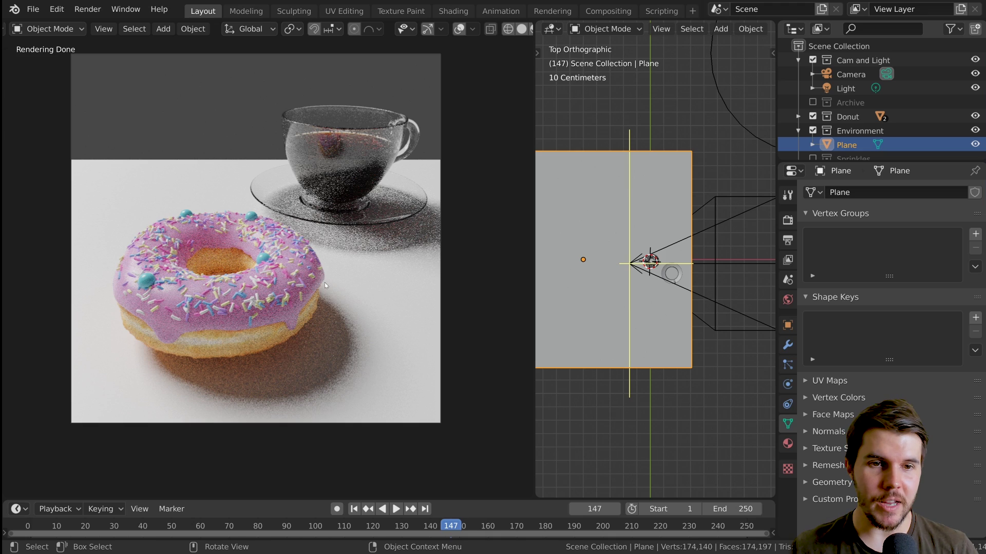
pyautogui.click(391, 213)
pyautogui.scroll(3)
pyautogui.scroll(-3)
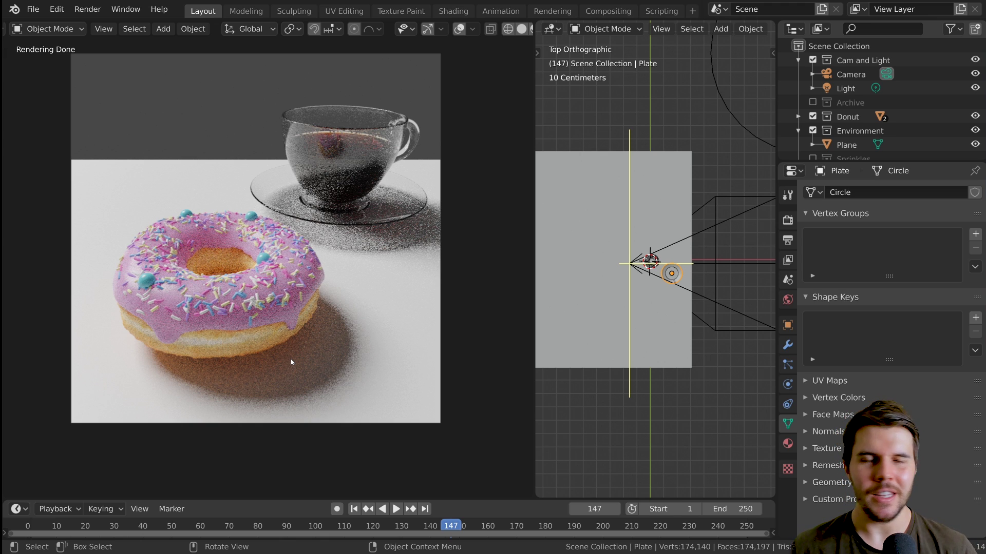
pyautogui.click(266, 340)
pyautogui.middleClick(245, 345)
pyautogui.scroll(3)
pyautogui.middleClick(261, 303)
pyautogui.scroll(-3)
pyautogui.click(423, 221)
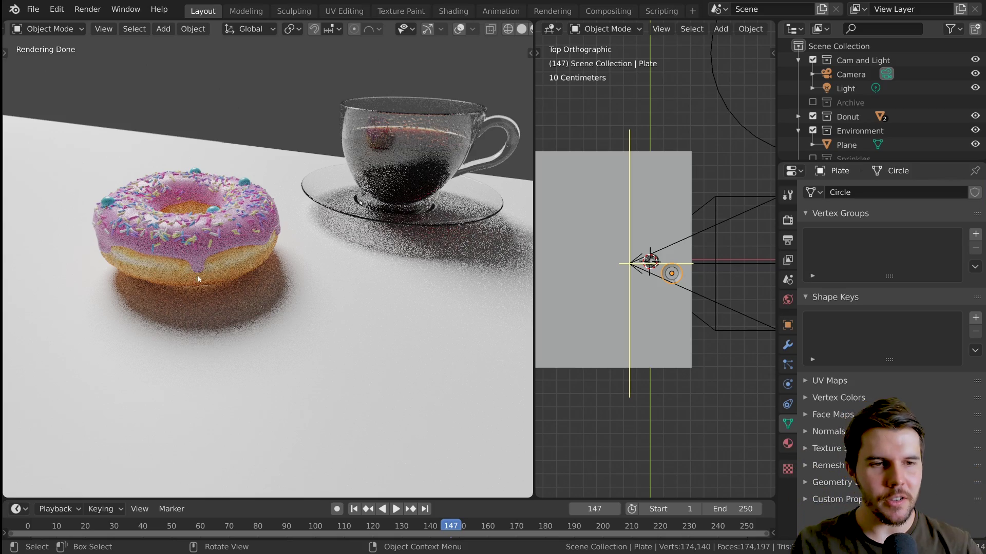
pyautogui.middleClick(243, 272)
pyautogui.press('KP_0')
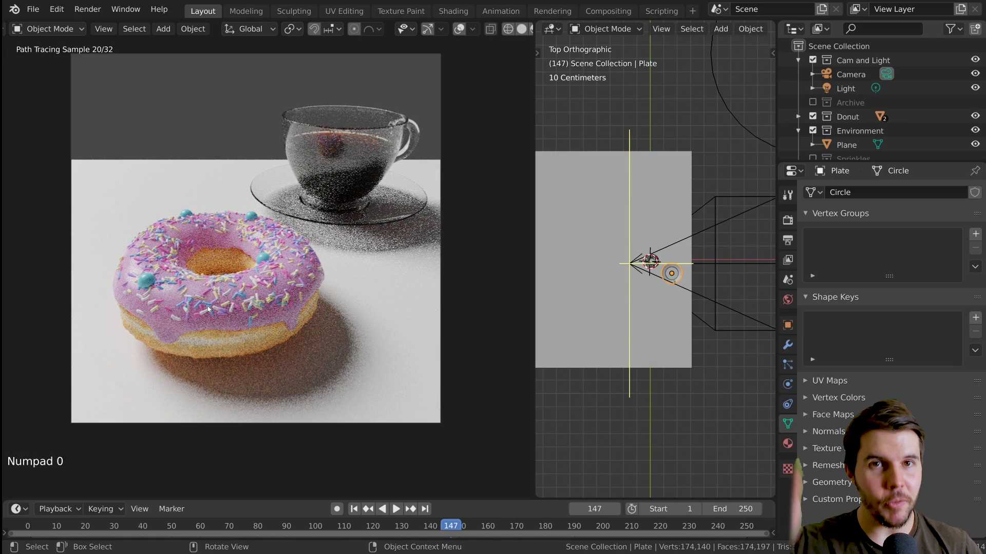